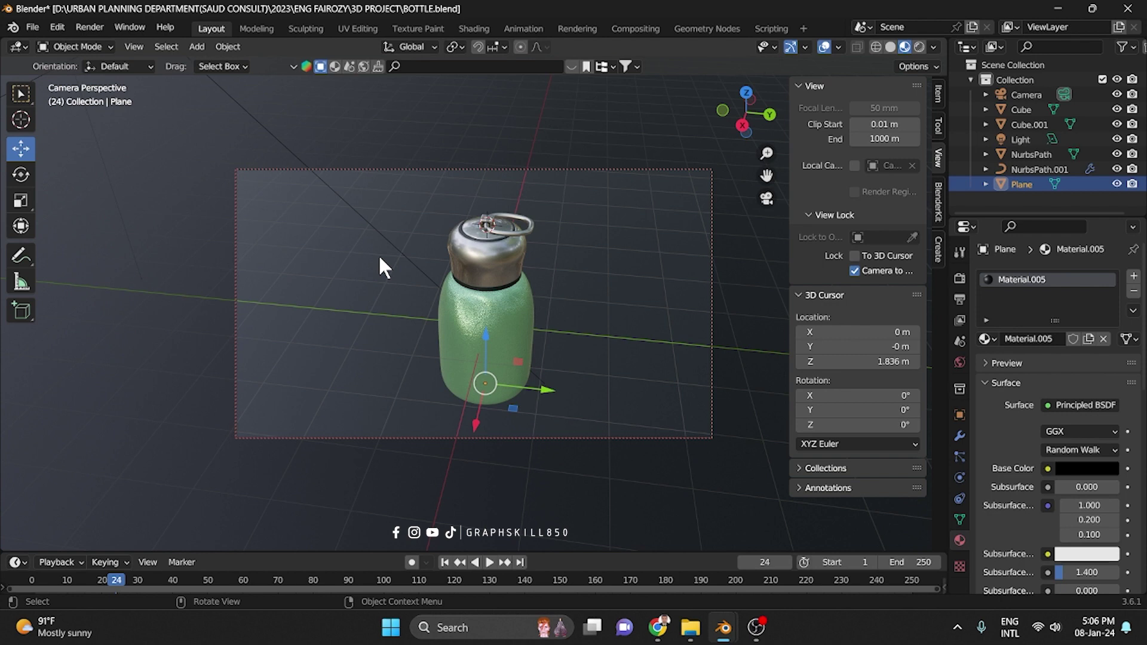
# Select the steel ring handle (NurbsPath.001) on top of the bottle cap.
pyautogui.moveTo(414, 346); pyautogui.dragTo(603, 324)
pyautogui.click(603, 323)
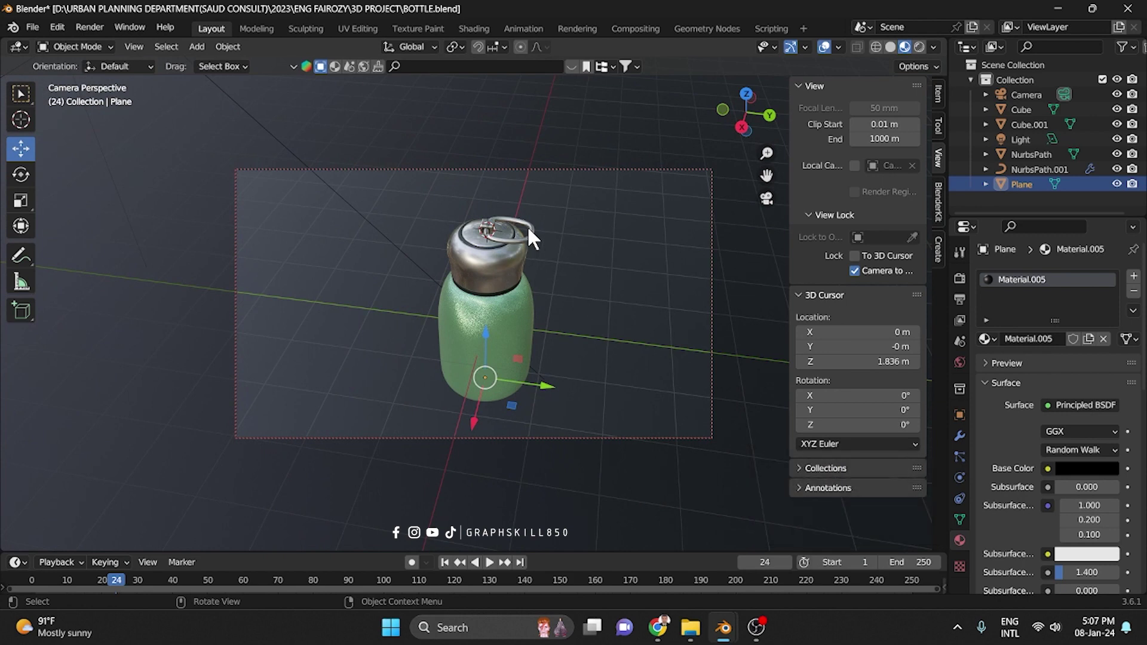
pyautogui.click(538, 237)
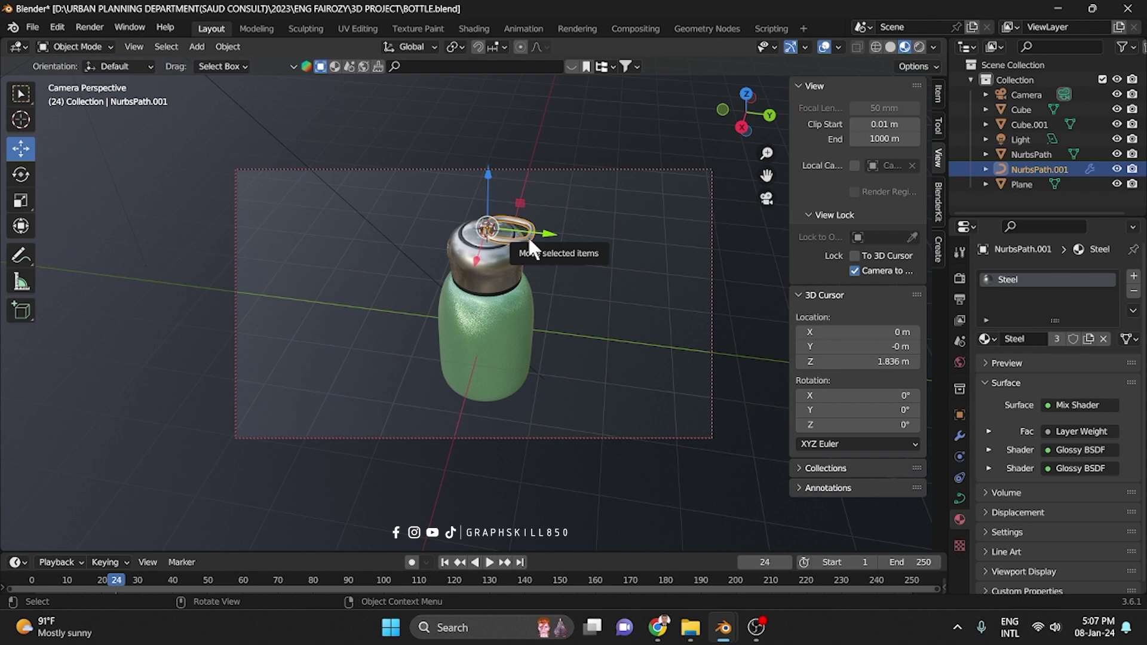
pyautogui.press('h')
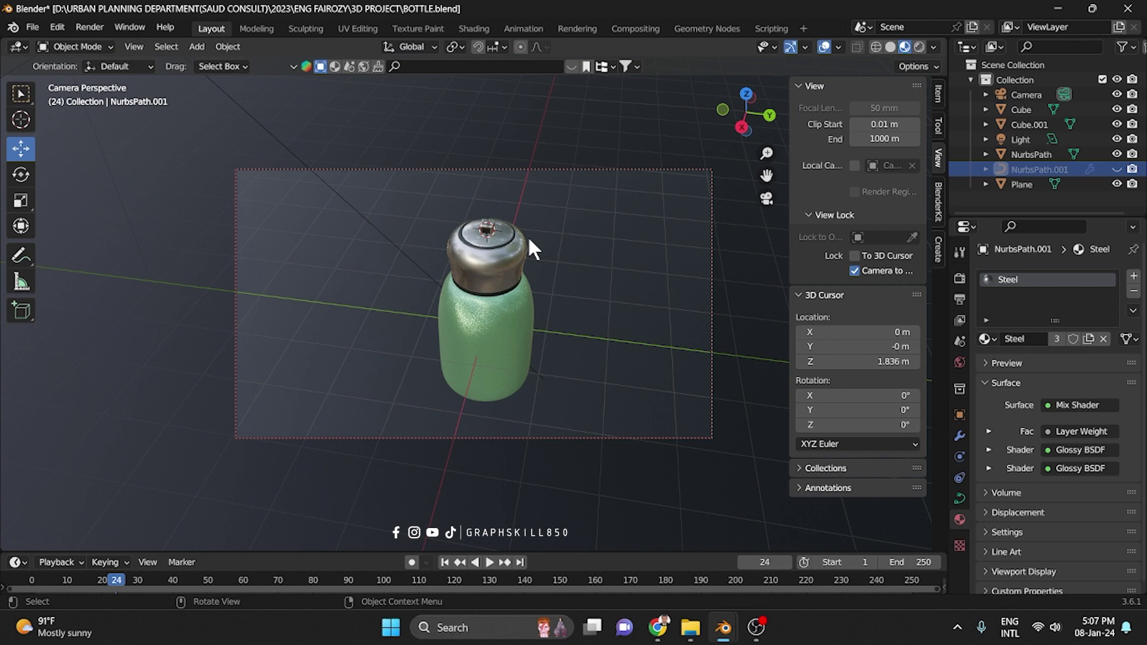
pyautogui.press('h')
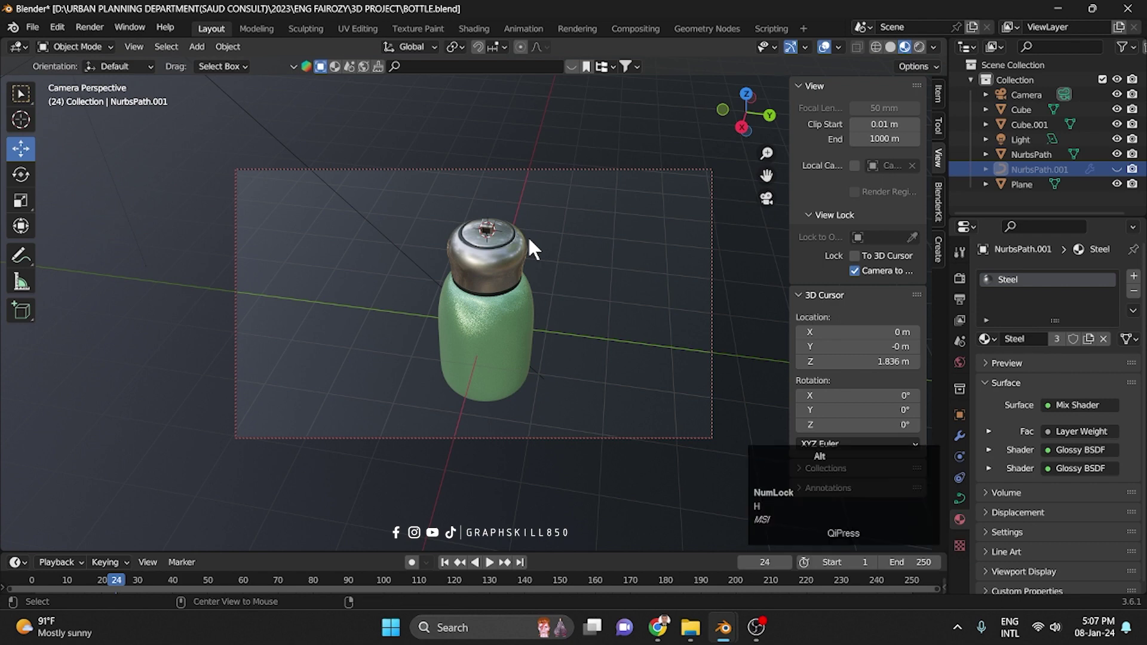
pyautogui.press('alt+h')
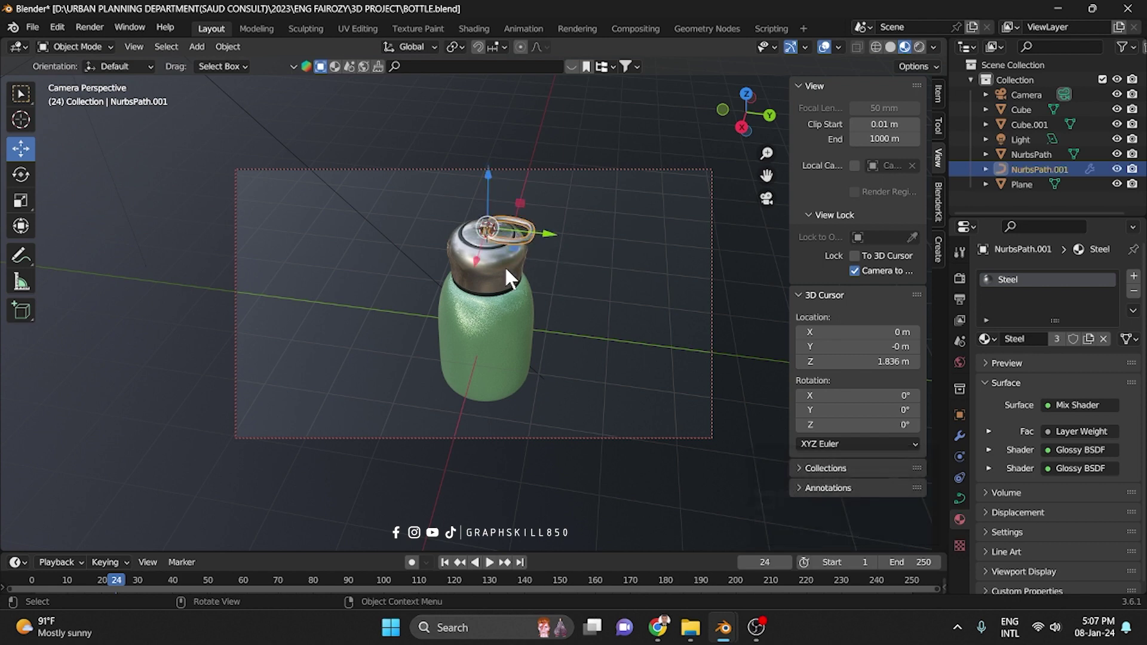
pyautogui.click(515, 277)
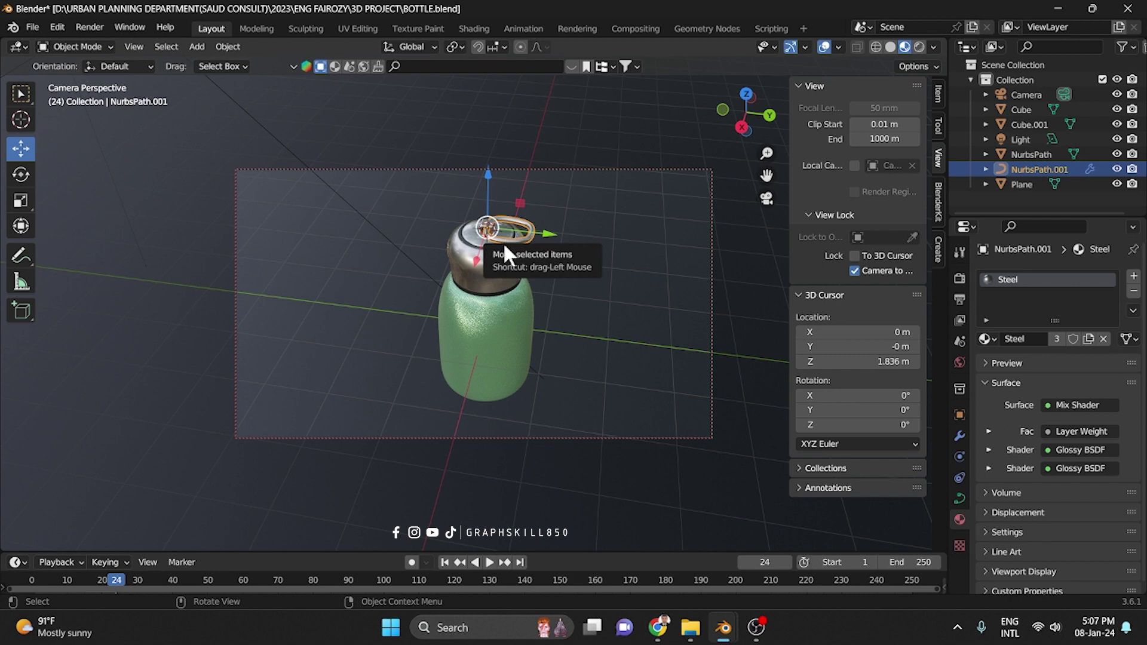
pyautogui.click(538, 285)
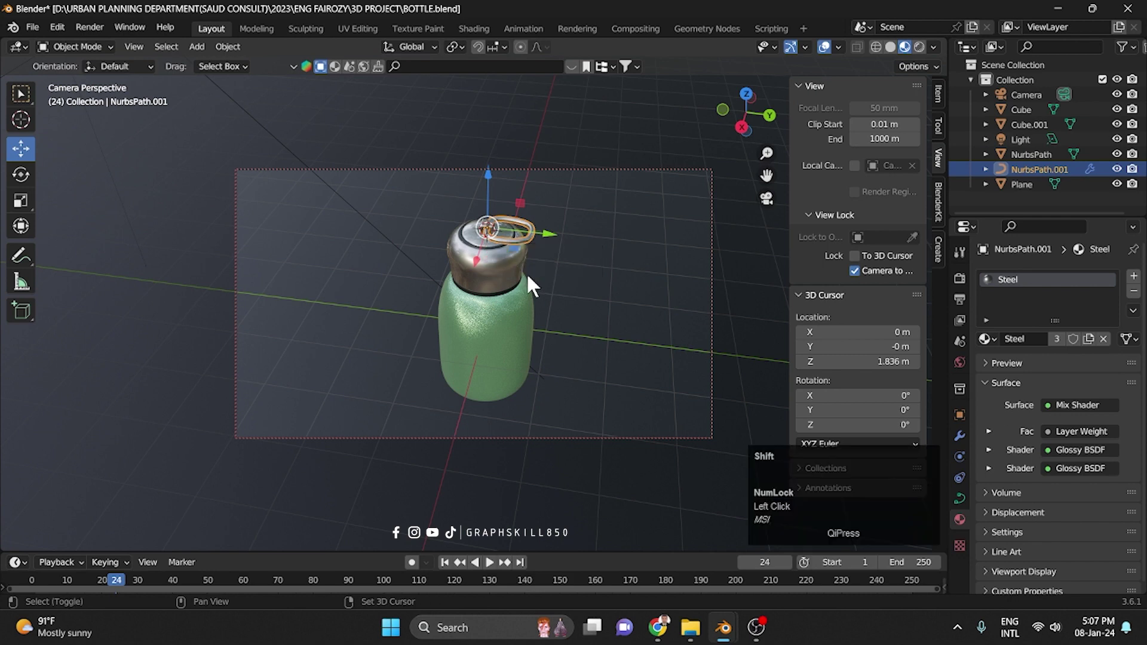
# Hide everything except the ring handle (Shift+H) and orbit around it.
pyautogui.press('shift+h')
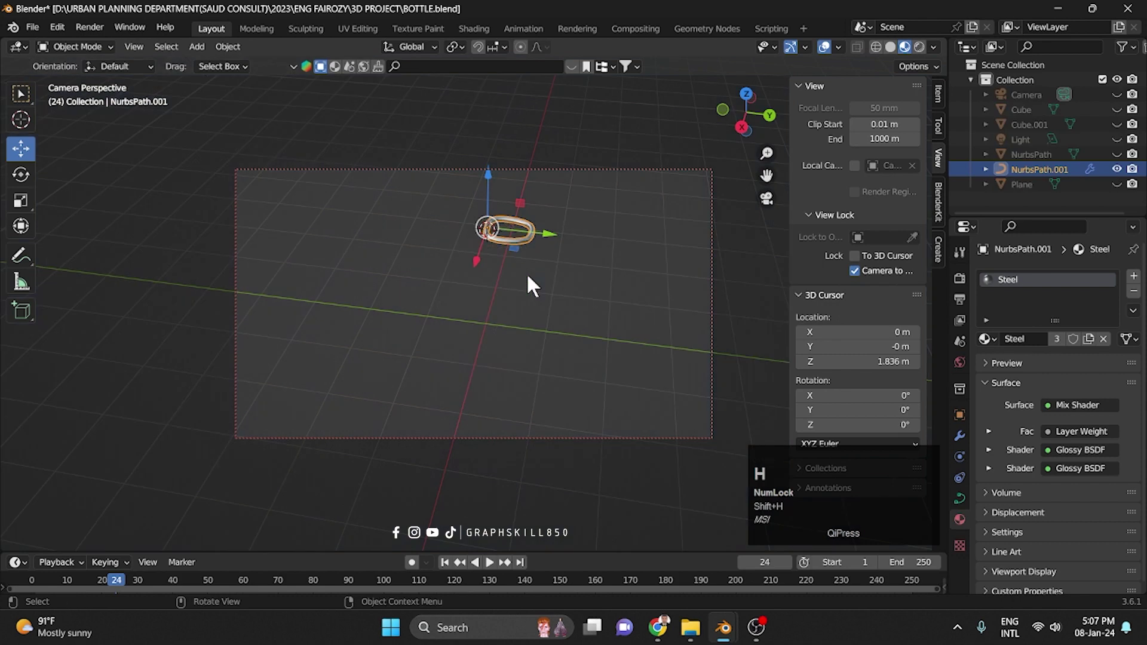
pyautogui.click(468, 283)
pyautogui.moveTo(523, 254); pyautogui.dragTo(493, 277)
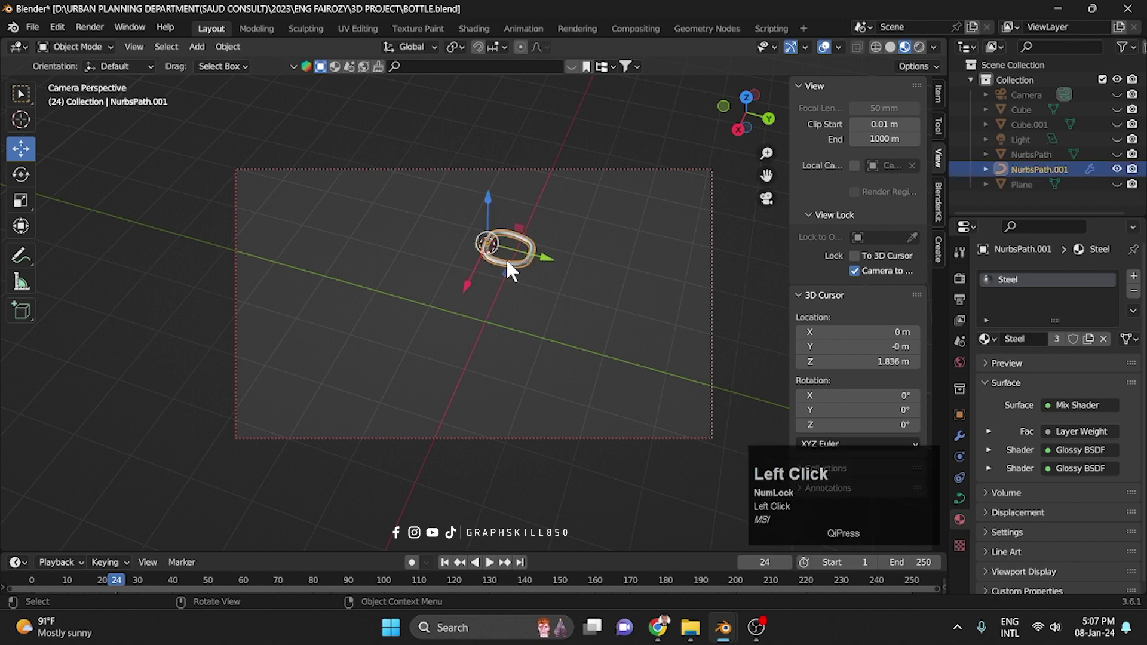
pyautogui.click(516, 275)
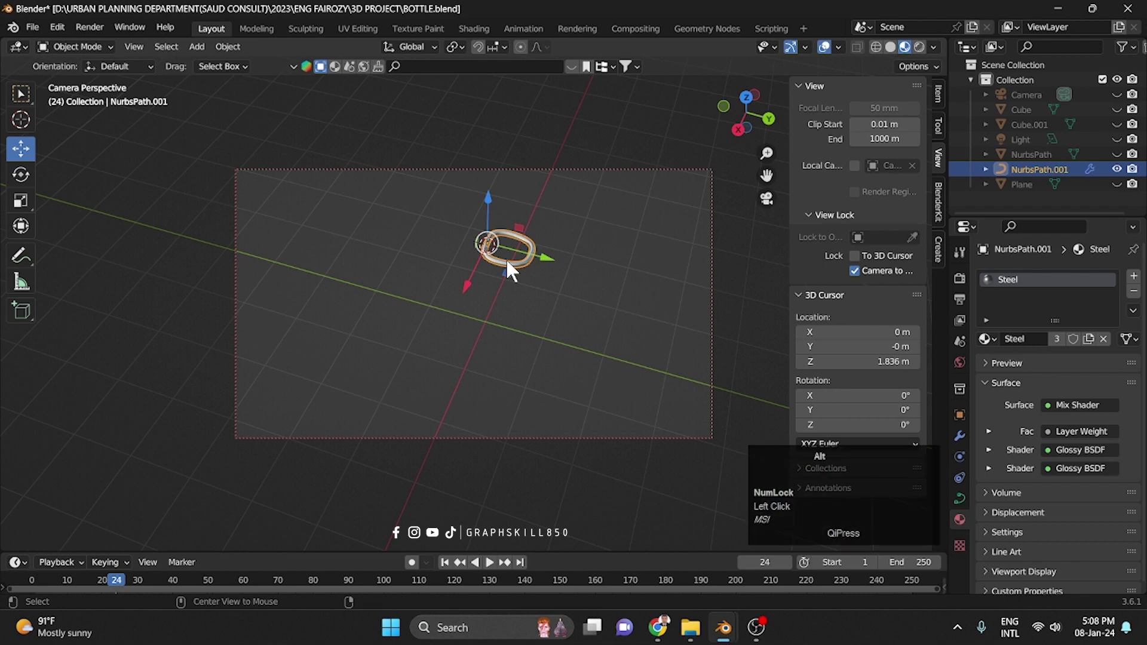
# Unhide all objects (Alt+H) and select the green bottle body.
pyautogui.press('alt+h')
pyautogui.click(612, 267)
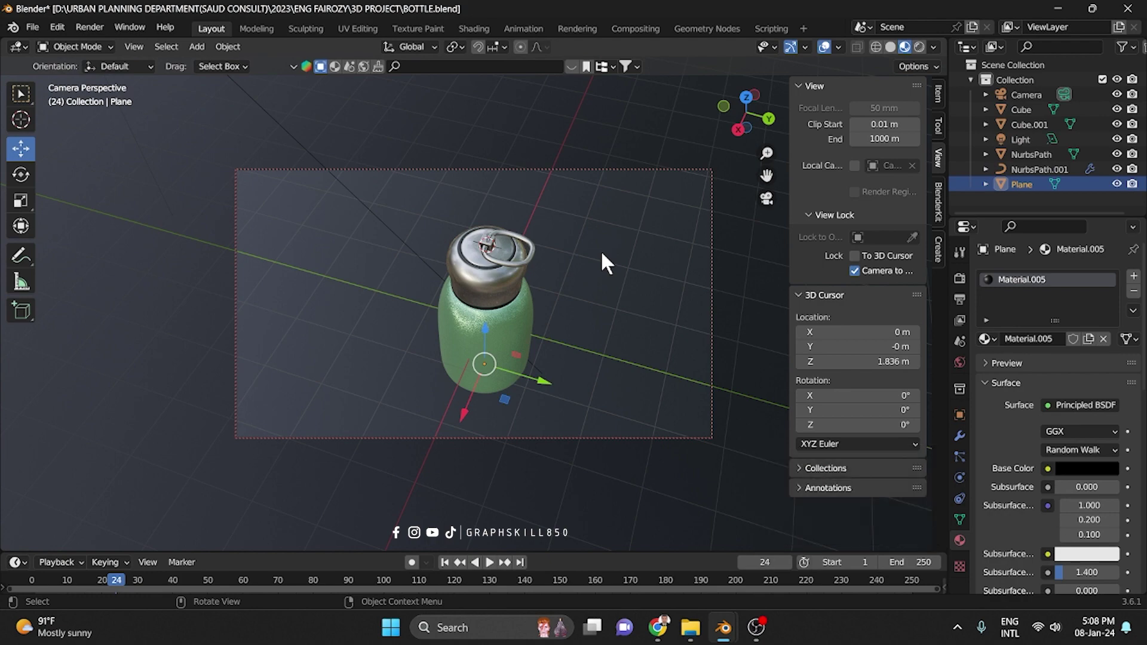